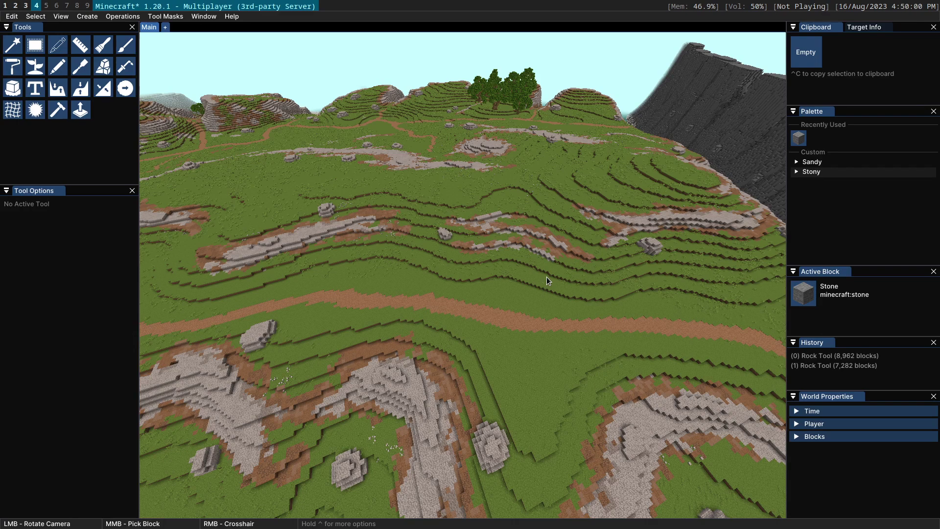
Fly the camera across the grassy hillside and turn toward the winding dirt path
{"action": "key", "text": "ctrl+a"}
{"action": "key", "text": "ctrl+s"}
{"action": "key", "text": "ctrl+d"}
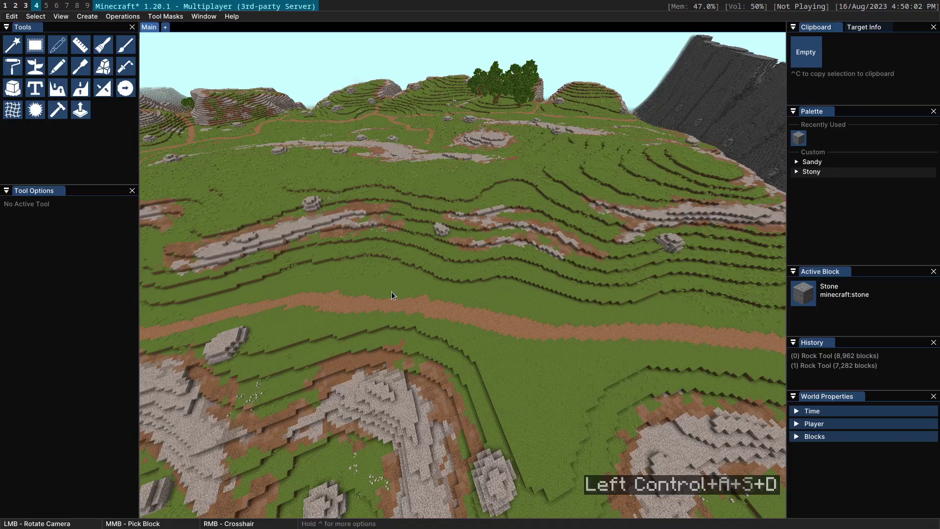
{"action": "left_click", "coordinate": [385, 268]}
{"action": "key", "text": "w"}
{"action": "left_click", "coordinate": [537, 289]}
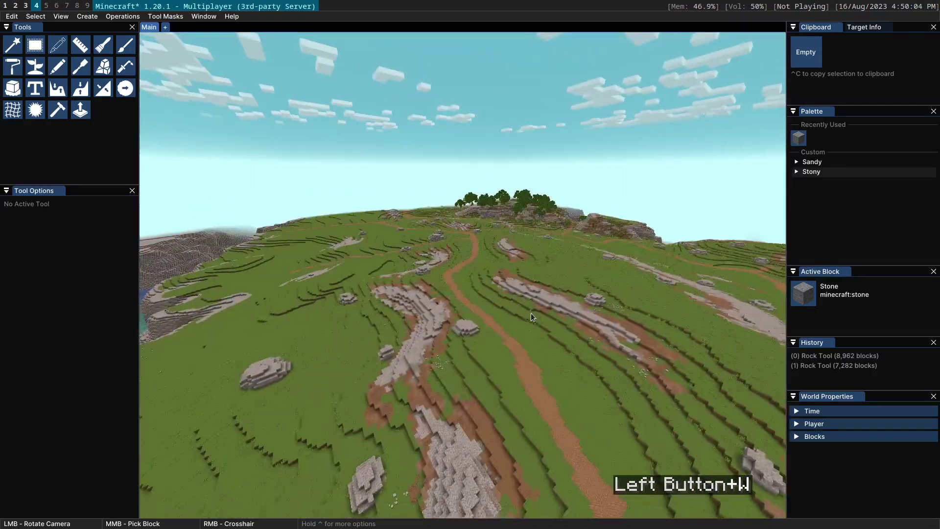
Descend over the stone outcrops, look along the dirt path, then rise back above the hillside
{"action": "key", "text": "ctrl+w"}
{"action": "left_click", "coordinate": [490, 312]}
{"action": "key", "text": "ctrl+w"}
{"action": "key", "text": "ctrl+space"}
{"action": "left_click", "coordinate": [504, 194]}
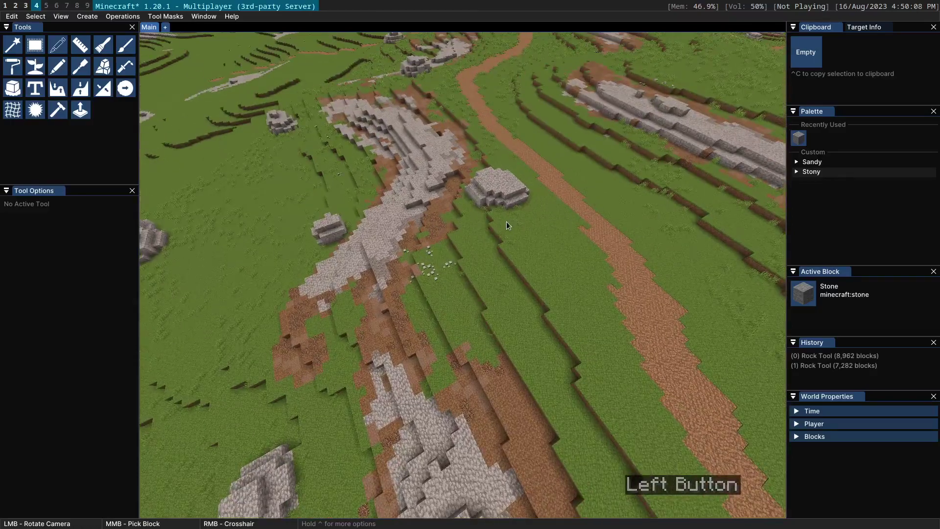
{"action": "key", "text": "s"}
{"action": "key", "text": "ctrl+space"}
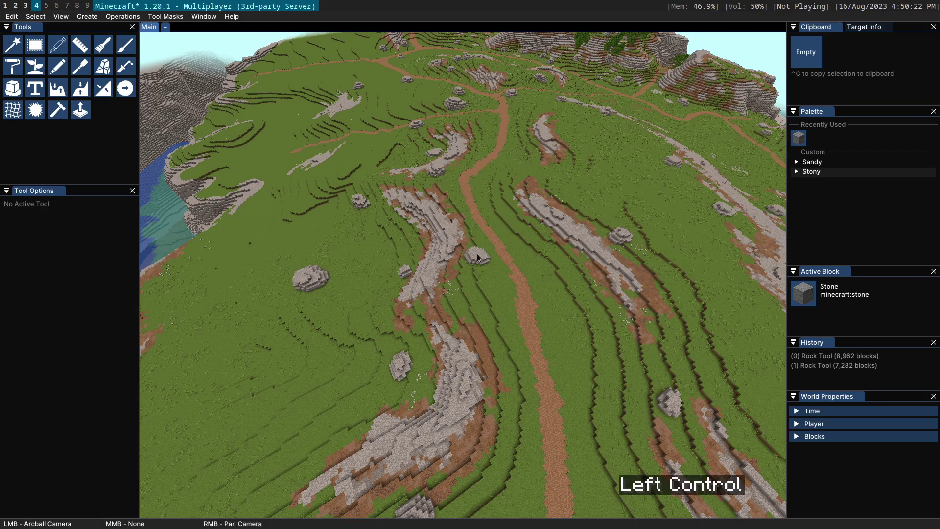
Orbit and pan around the stone outcrops from several sides, zooming in and out
{"action": "left_click", "coordinate": [479, 254]}
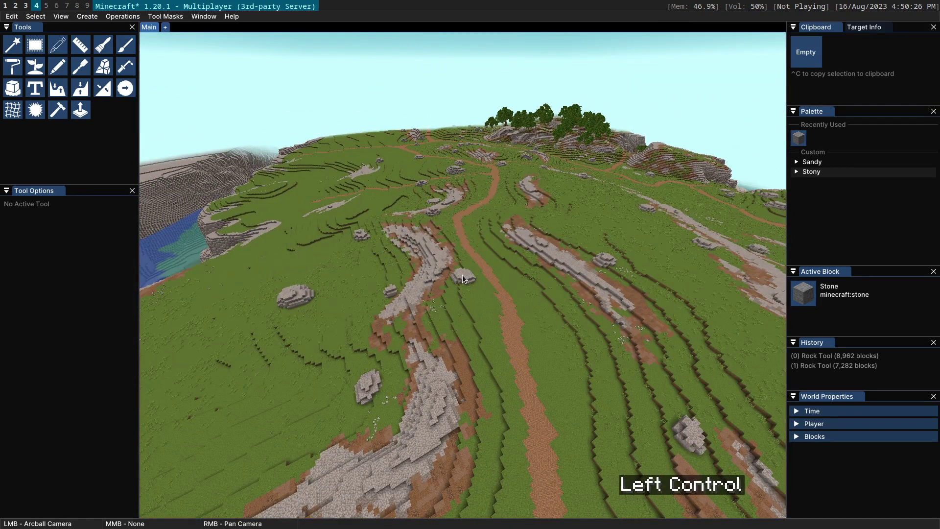
{"action": "scroll", "scroll_direction": "up", "scroll_amount": 3}
{"action": "left_click", "coordinate": [466, 277]}
{"action": "left_click", "coordinate": [464, 269]}
{"action": "scroll", "scroll_direction": "down", "scroll_amount": 3}
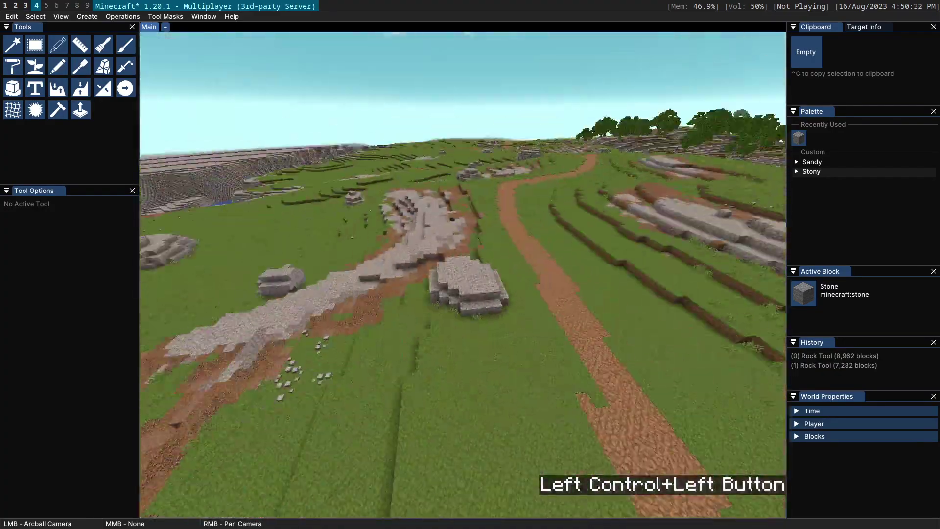
{"action": "scroll", "scroll_direction": "down", "scroll_amount": 3}
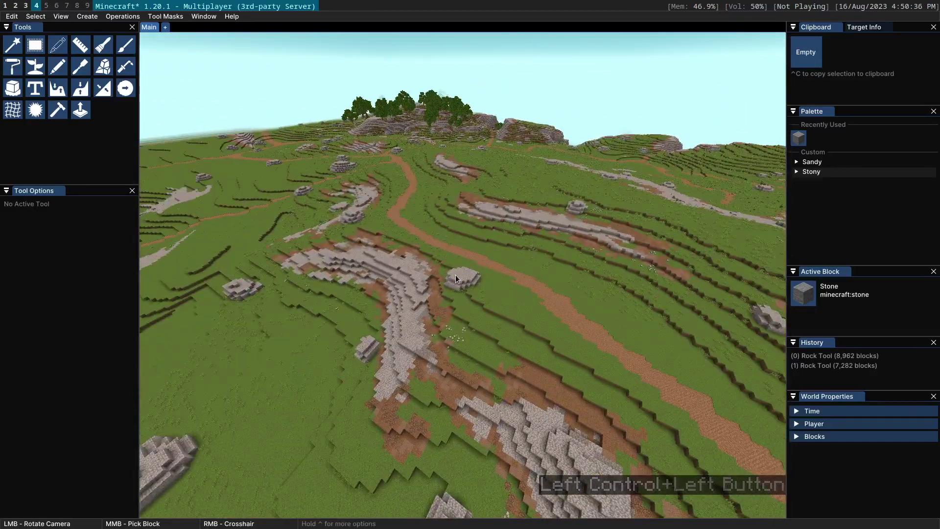
{"action": "left_click", "coordinate": [406, 215]}
{"action": "left_click", "coordinate": [422, 196]}
Zoom the view in and out repeatedly over the outcrops
{"action": "scroll", "scroll_direction": "up", "scroll_amount": 3}
{"action": "scroll", "scroll_direction": "down", "scroll_amount": 3}
{"action": "scroll", "scroll_direction": "up", "scroll_amount": 3}
{"action": "scroll", "scroll_direction": "down", "scroll_amount": 3}
{"action": "scroll", "scroll_direction": "up", "scroll_amount": 3}
{"action": "scroll", "scroll_direction": "down", "scroll_amount": 3}
{"action": "scroll", "scroll_direction": "up", "scroll_amount": 3}
{"action": "scroll", "scroll_direction": "down", "scroll_amount": 3}
{"action": "scroll", "scroll_direction": "up", "scroll_amount": 3}
Fly down to the flat grassy basin and look across it while zooming
{"action": "key", "text": "w"}
{"action": "key", "text": "s"}
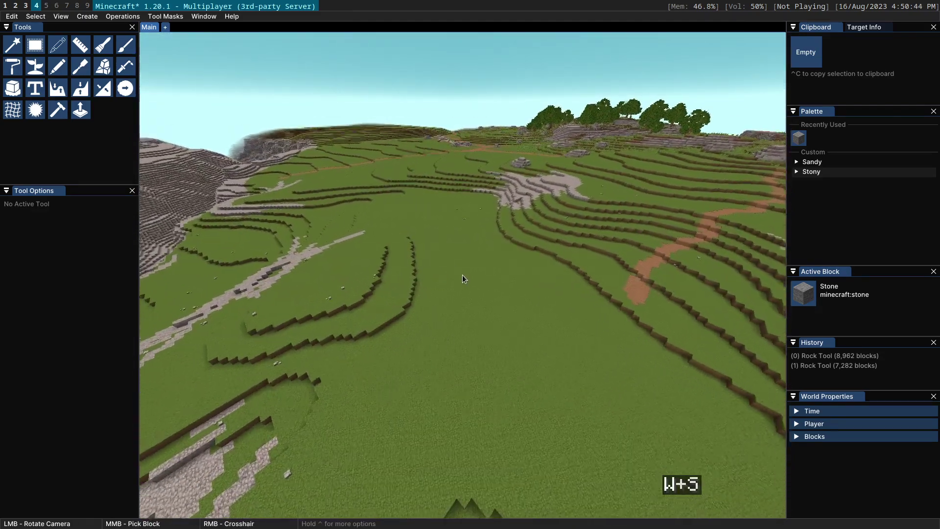
{"action": "left_click", "coordinate": [476, 281]}
{"action": "scroll", "scroll_direction": "up", "scroll_amount": 3}
{"action": "scroll", "scroll_direction": "down", "scroll_amount": 3}
{"action": "scroll", "scroll_direction": "up", "scroll_amount": 3}
{"action": "scroll", "scroll_direction": "down", "scroll_amount": 3}
{"action": "scroll", "scroll_direction": "up", "scroll_amount": 3}
{"action": "scroll", "scroll_direction": "down", "scroll_amount": 3}
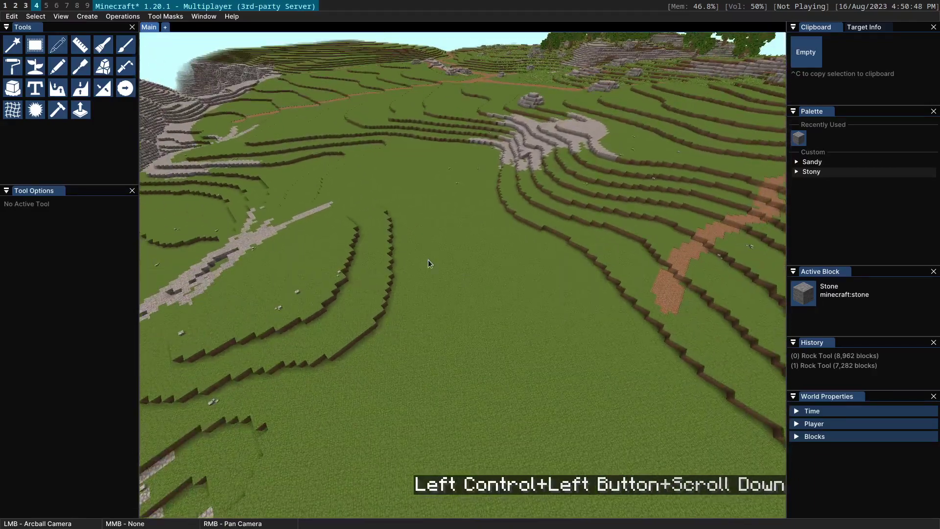
With the Rock tool at Sphere radius 5, paint several layers of noisy stone to raise a mound in the basin
{"action": "left_click", "coordinate": [450, 292]}
{"action": "scroll", "scroll_direction": "down", "scroll_amount": 3}
{"action": "right_click", "coordinate": [468, 237]}
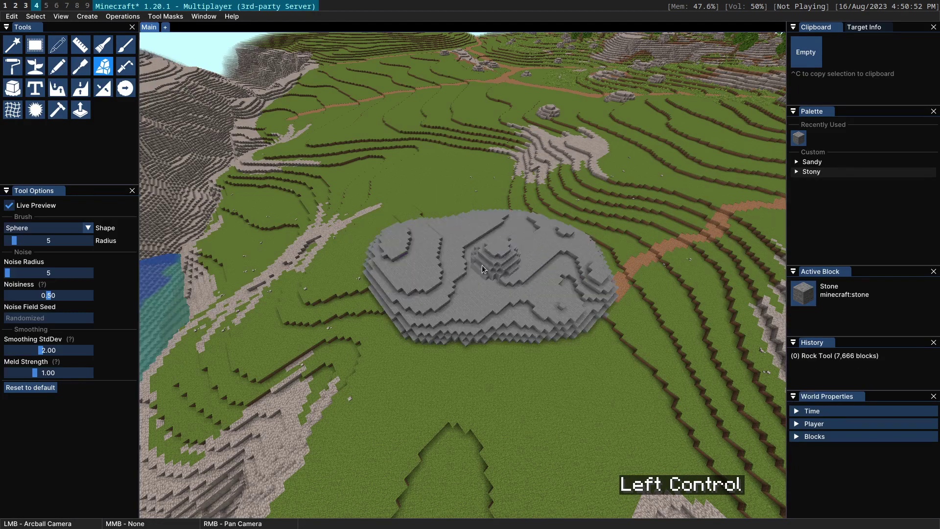
{"action": "scroll", "scroll_direction": "down", "scroll_amount": 3}
{"action": "right_click", "coordinate": [507, 246]}
{"action": "left_click", "coordinate": [444, 266]}
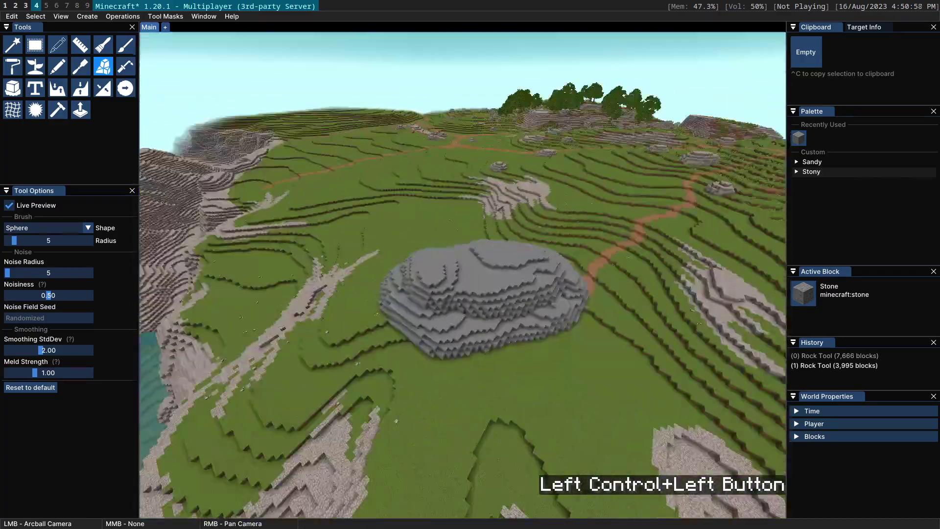
{"action": "right_click", "coordinate": [507, 245]}
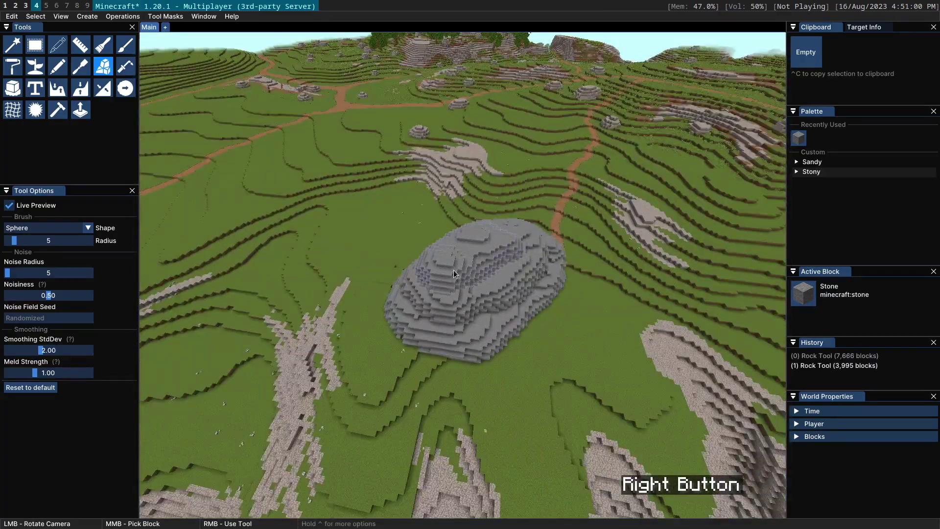
Orbit above the finished stone mound, then fly back to look out across the hills
{"action": "left_click", "coordinate": [502, 245]}
{"action": "left_click", "coordinate": [482, 260]}
{"action": "scroll", "scroll_direction": "down", "scroll_amount": 3}
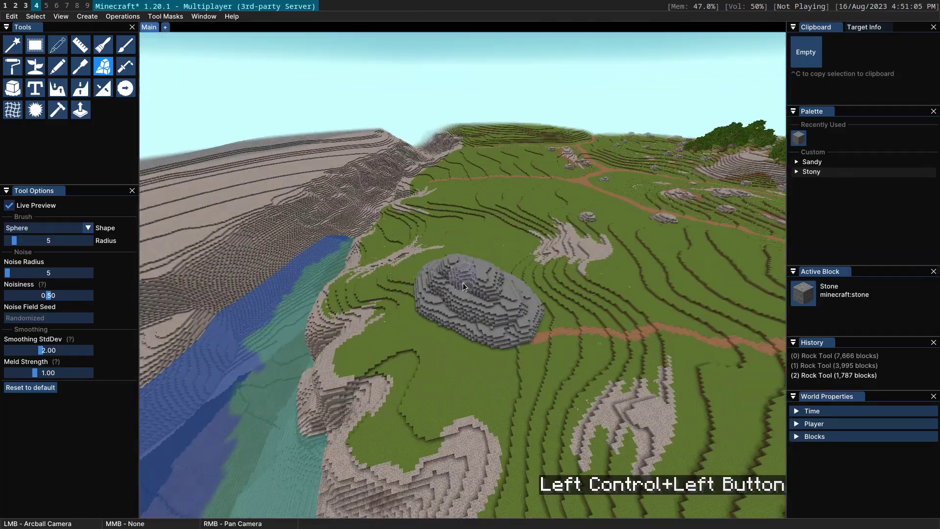
{"action": "scroll", "scroll_direction": "up", "scroll_amount": 3}
{"action": "scroll", "scroll_direction": "down", "scroll_amount": 3}
{"action": "key", "text": "ctrl+z"}
{"action": "left_click", "coordinate": [634, 272]}
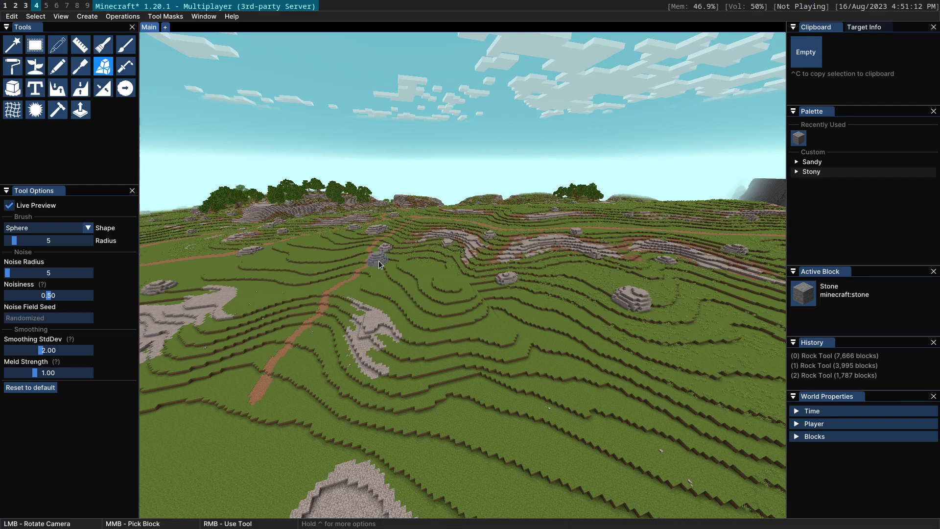
Enable Invert Camera Rotate in Help > Keybinds under Basic, then test rotating the camera
{"action": "left_click", "coordinate": [298, 274]}
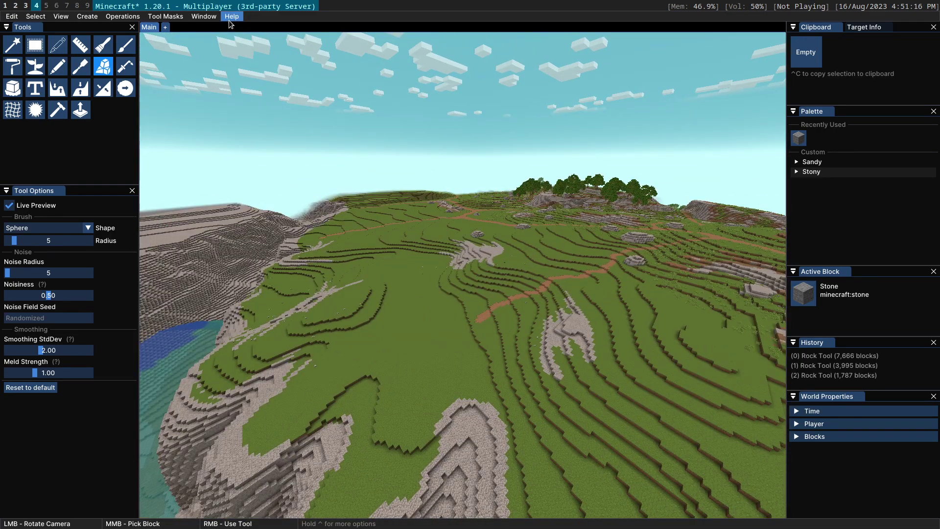
{"action": "left_click", "coordinate": [233, 22]}
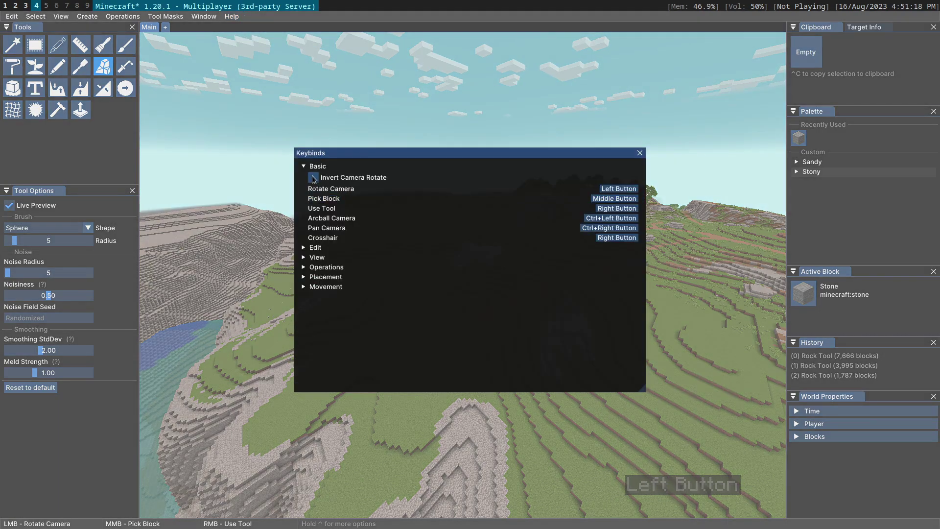
{"action": "left_click", "coordinate": [324, 181]}
{"action": "left_click", "coordinate": [643, 154]}
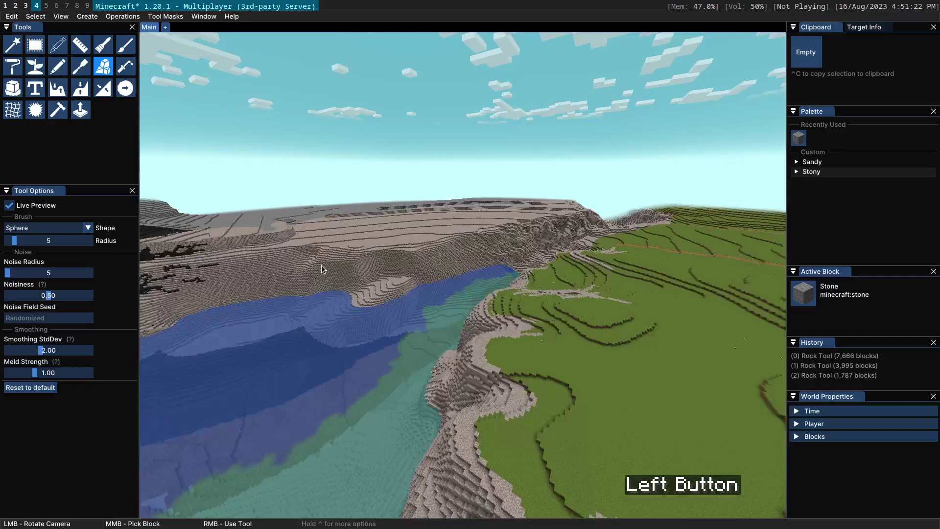
{"action": "left_click", "coordinate": [701, 266]}
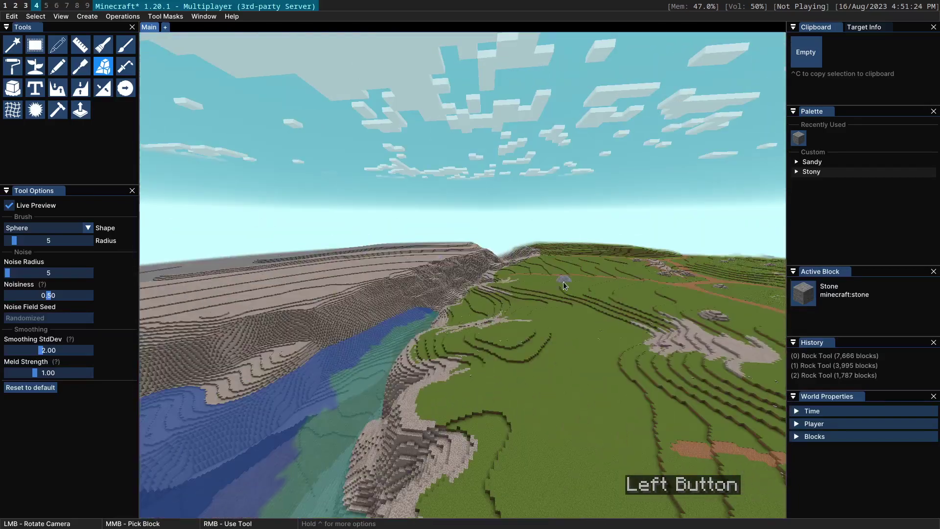
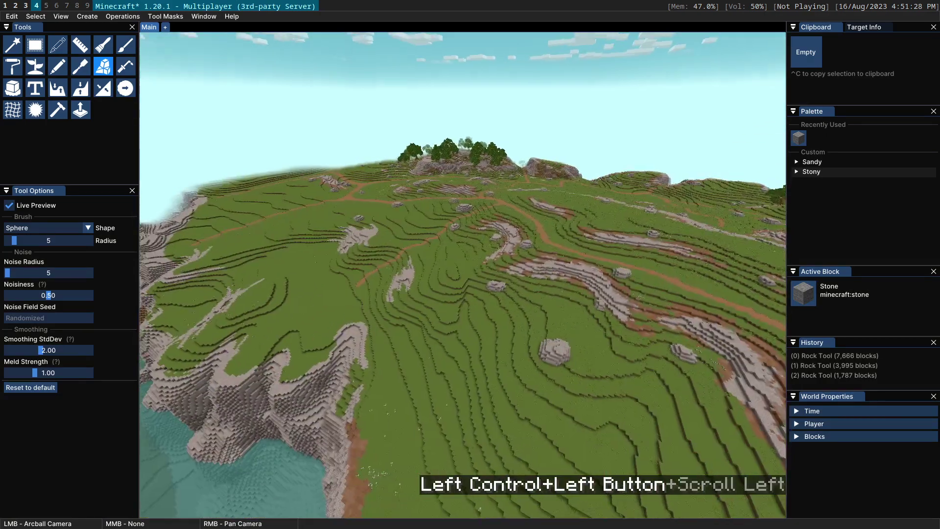
Pan across the hills toward the coastline and fly over the castle walls into the town square
{"action": "right_click", "coordinate": [510, 296]}
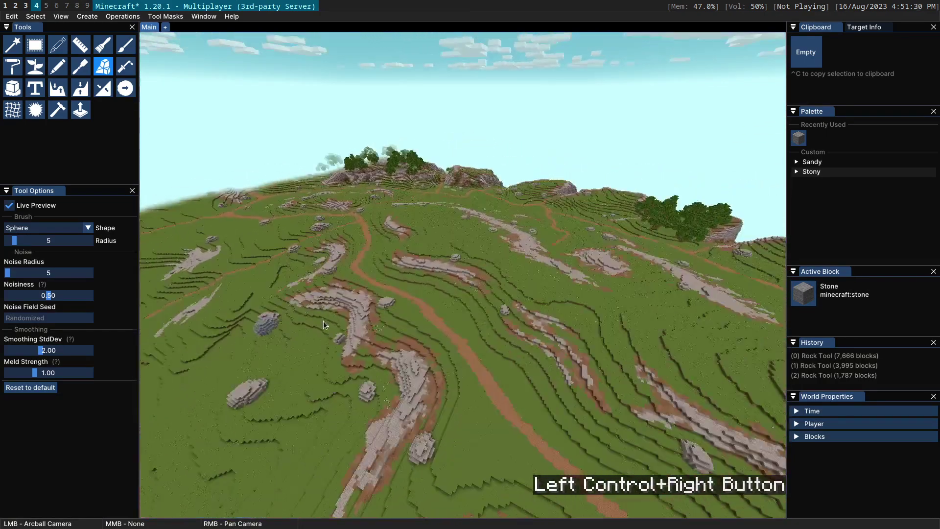
{"action": "left_click", "coordinate": [412, 288]}
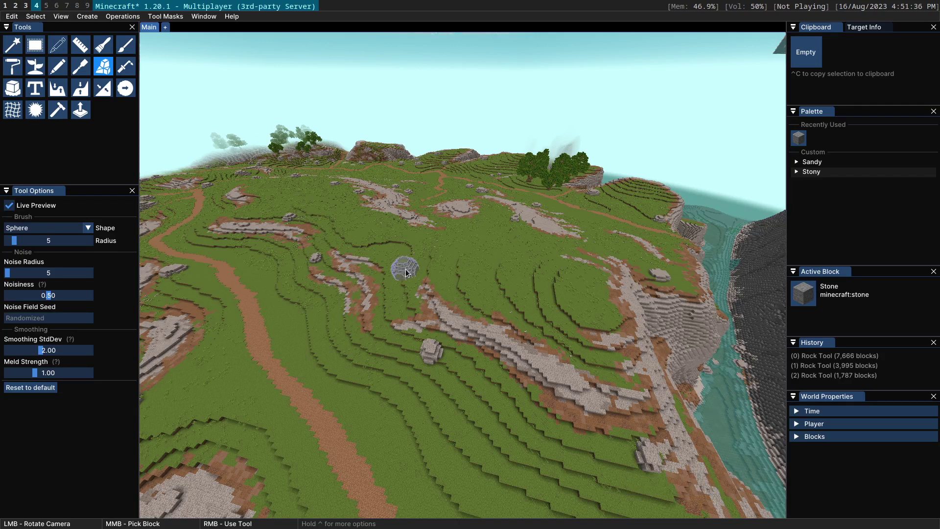
{"action": "left_click", "coordinate": [501, 248]}
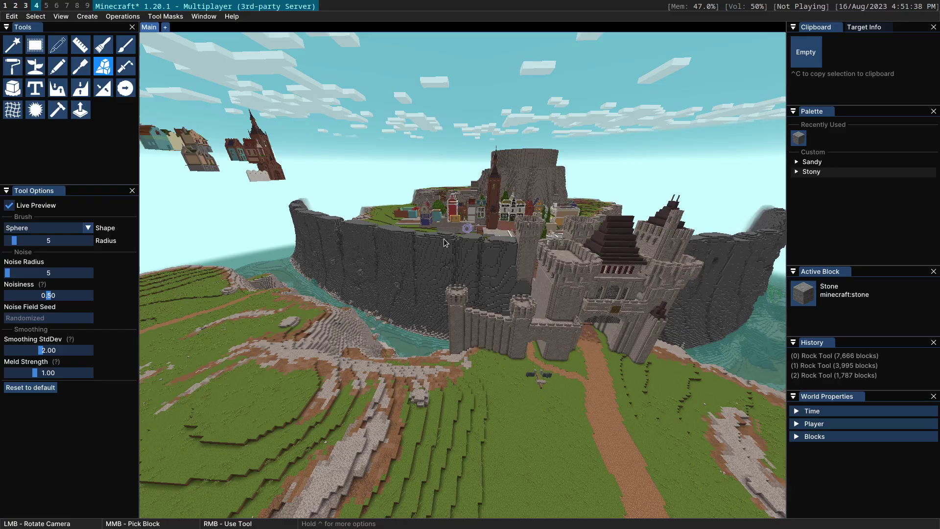
{"action": "left_click", "coordinate": [449, 236]}
{"action": "scroll", "scroll_direction": "up", "scroll_amount": 3}
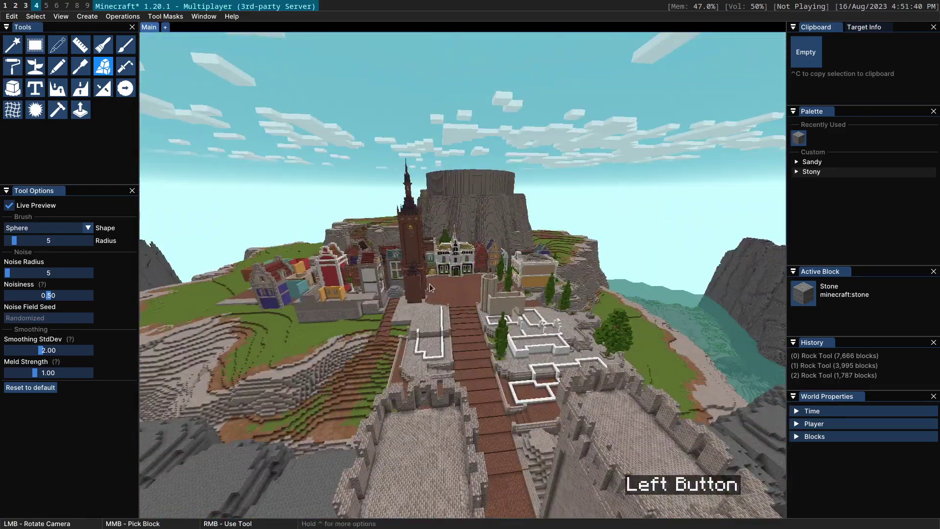
{"action": "left_click", "coordinate": [465, 241]}
{"action": "scroll", "scroll_direction": "up", "scroll_amount": 3}
{"action": "scroll", "scroll_direction": "down", "scroll_amount": 3}
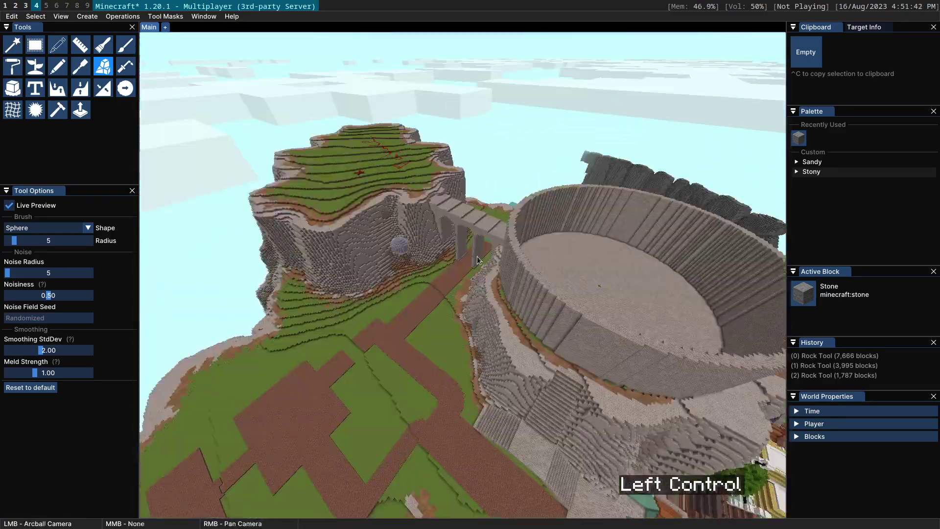
Orbit the round arena and view the clock tower and houses across the walled town
{"action": "left_click", "coordinate": [579, 254]}
{"action": "scroll", "scroll_direction": "down", "scroll_amount": 3}
{"action": "left_click", "coordinate": [526, 291]}
{"action": "scroll", "scroll_direction": "up", "scroll_amount": 3}
{"action": "left_click", "coordinate": [539, 299]}
{"action": "left_click", "coordinate": [494, 243]}
{"action": "scroll", "scroll_direction": "up", "scroll_amount": 3}
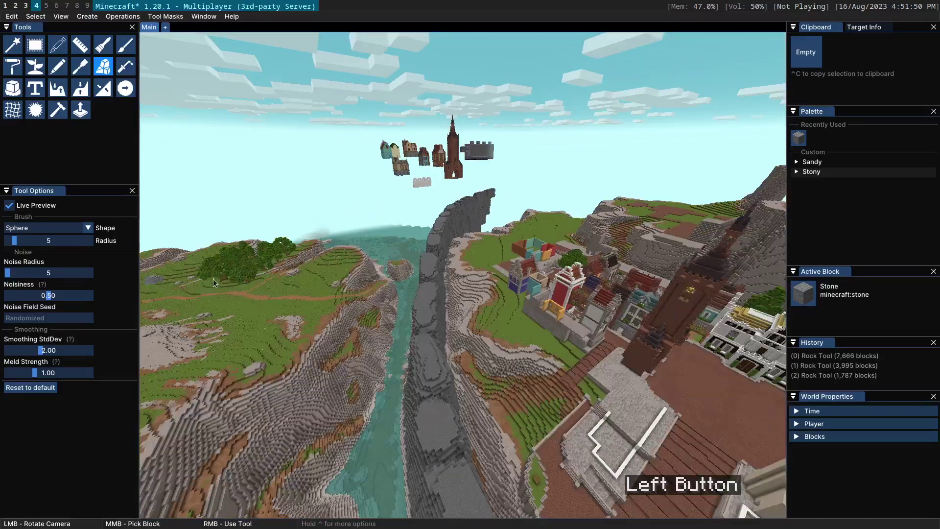